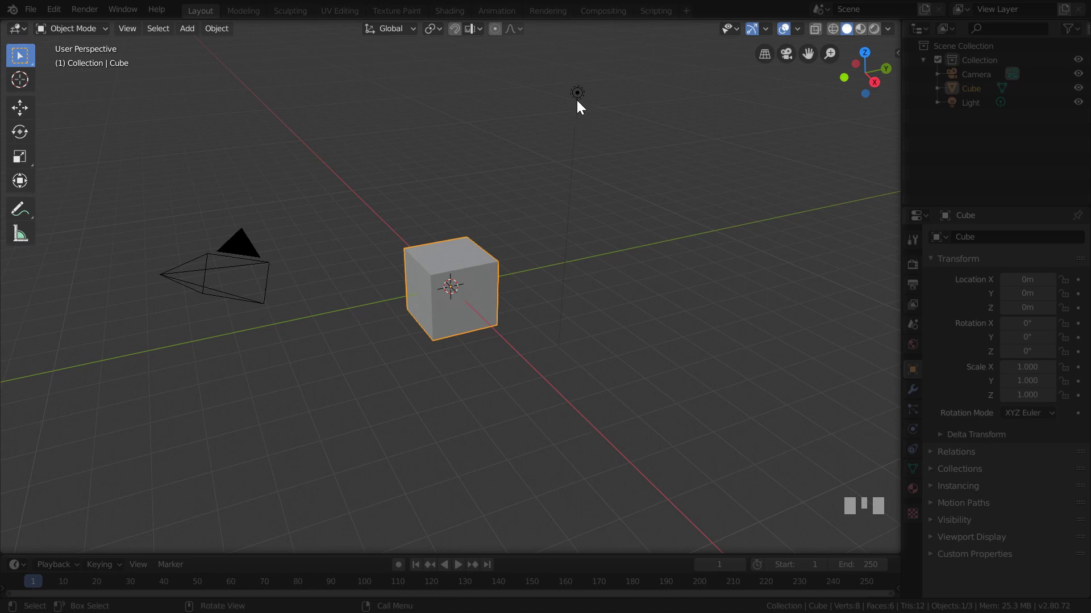
Step: Try selecting the light, cube and camera in turn to get familiar with object selection
left_click(581, 101)
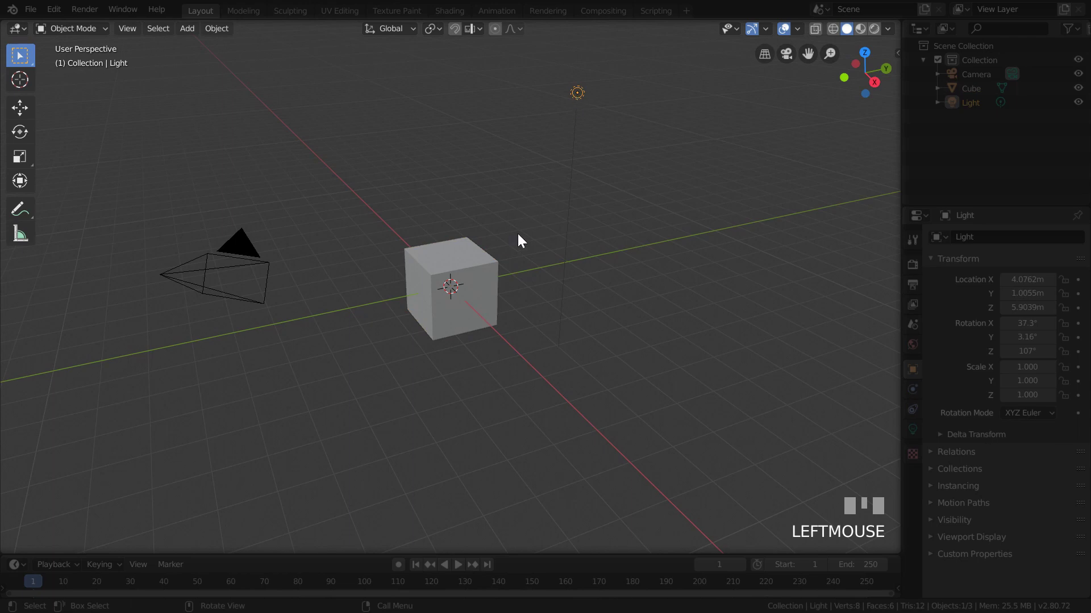
left_click(480, 269)
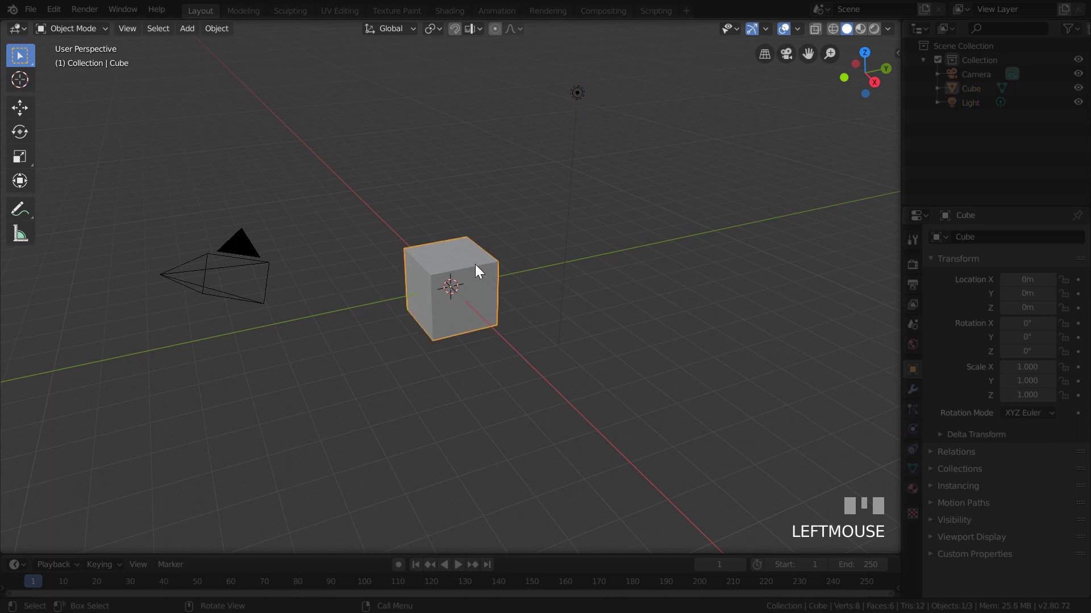
left_click(255, 244)
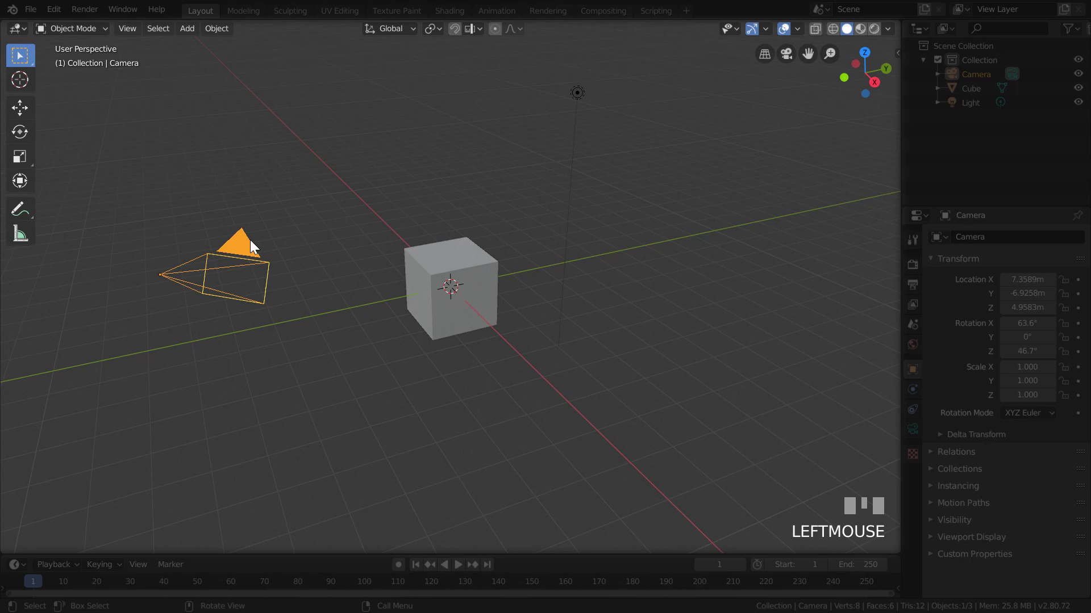
left_click(324, 187)
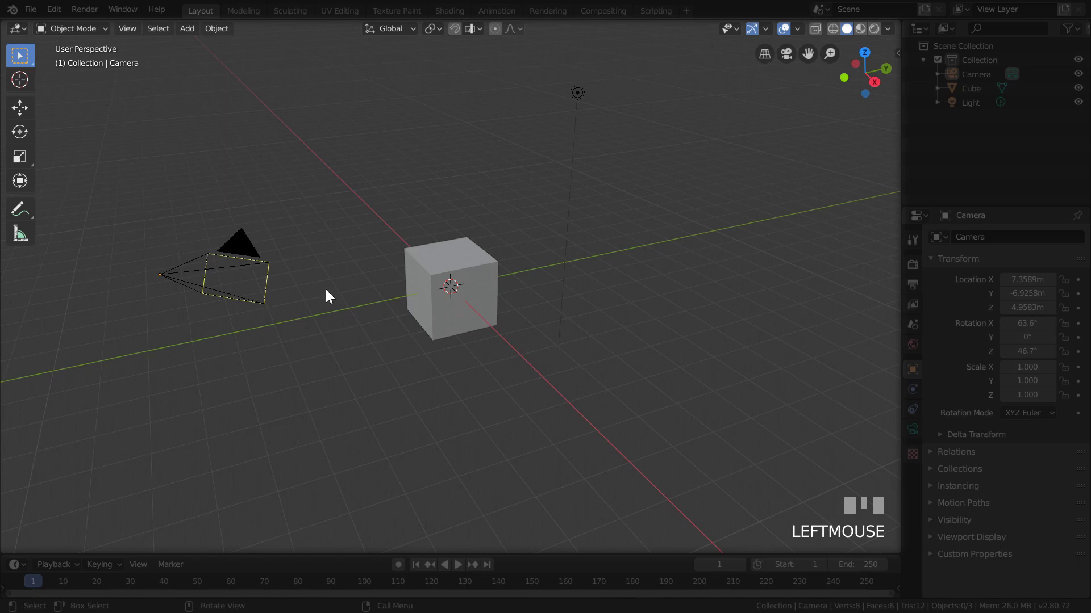
left_click(193, 378)
left_click_drag(689, 455, 585, 101)
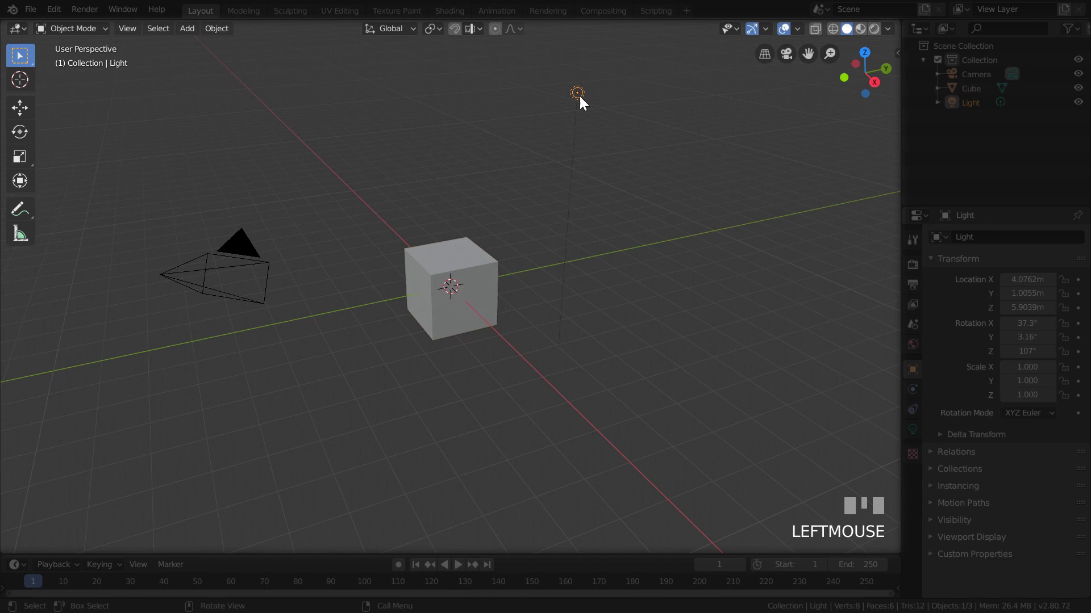
left_click(464, 270)
left_click(241, 244)
left_click(468, 276)
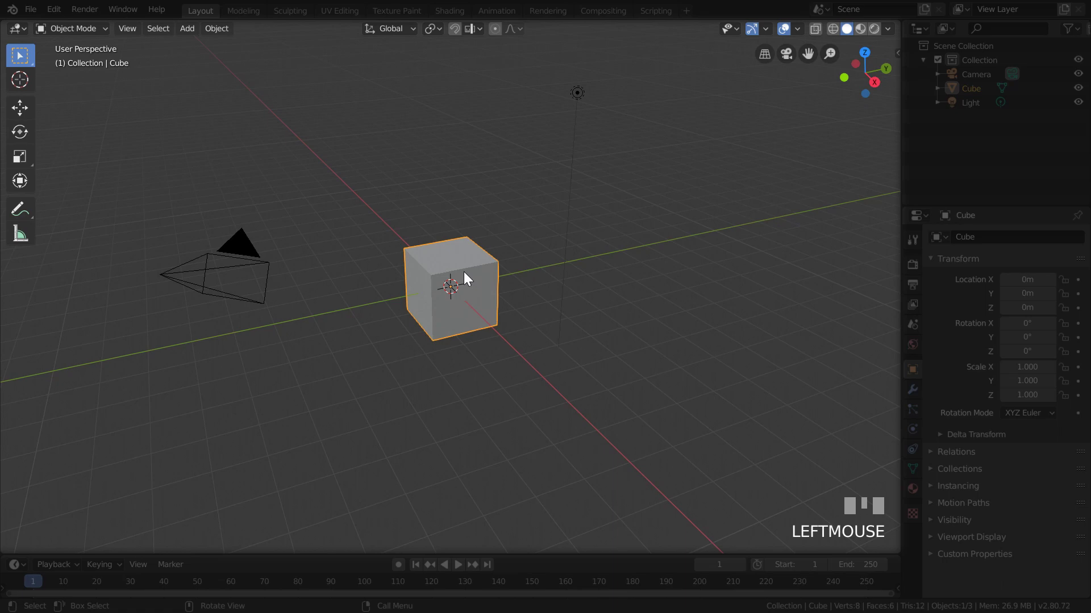
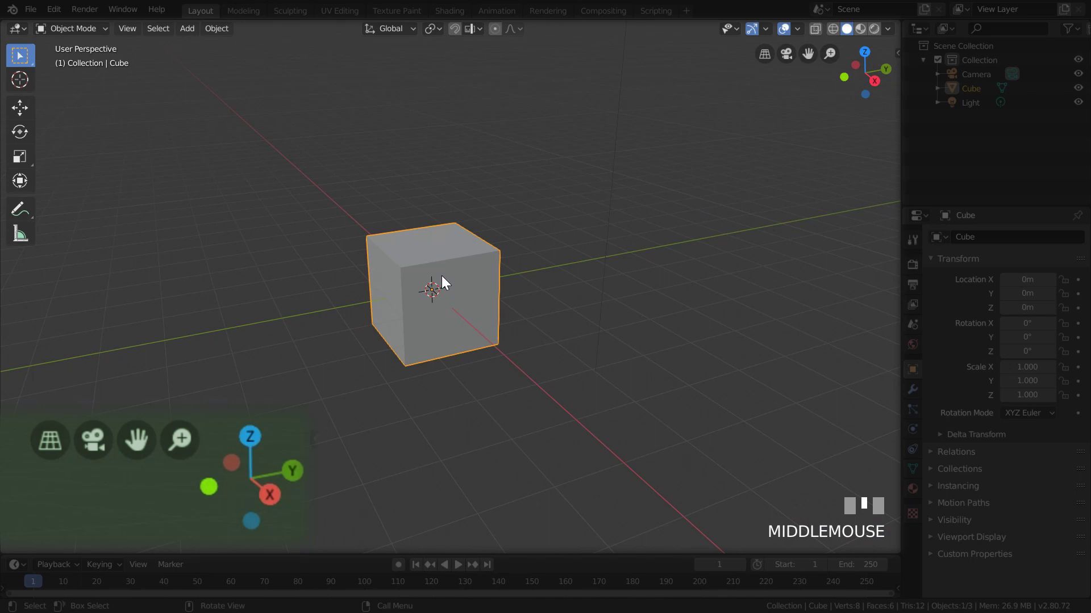
Step: Orbit and zoom around the cube to inspect it from several angles
scroll("down", 3)
key("d")
key("d")
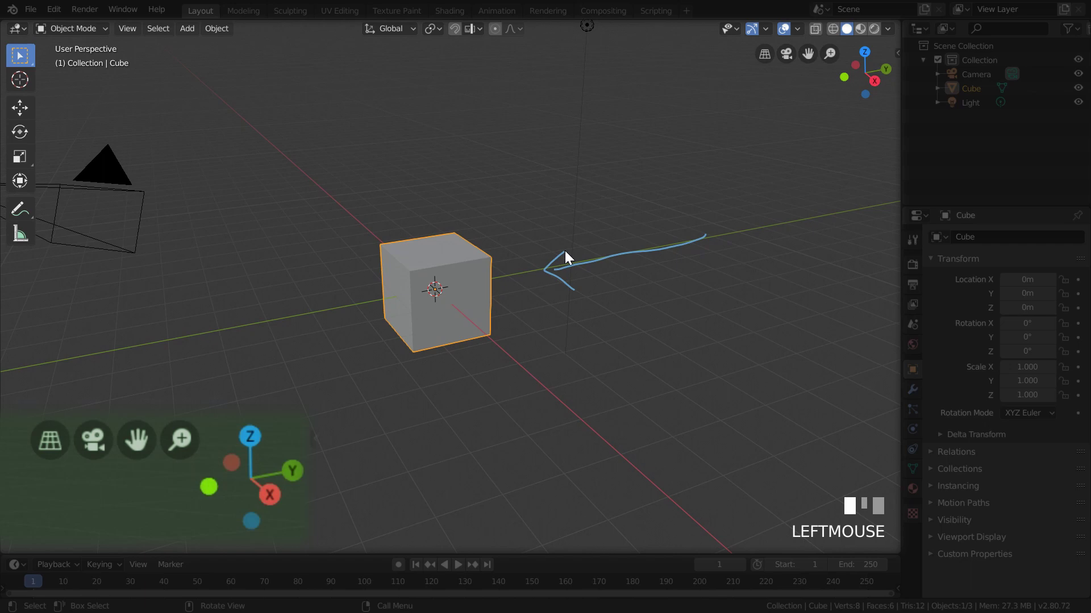
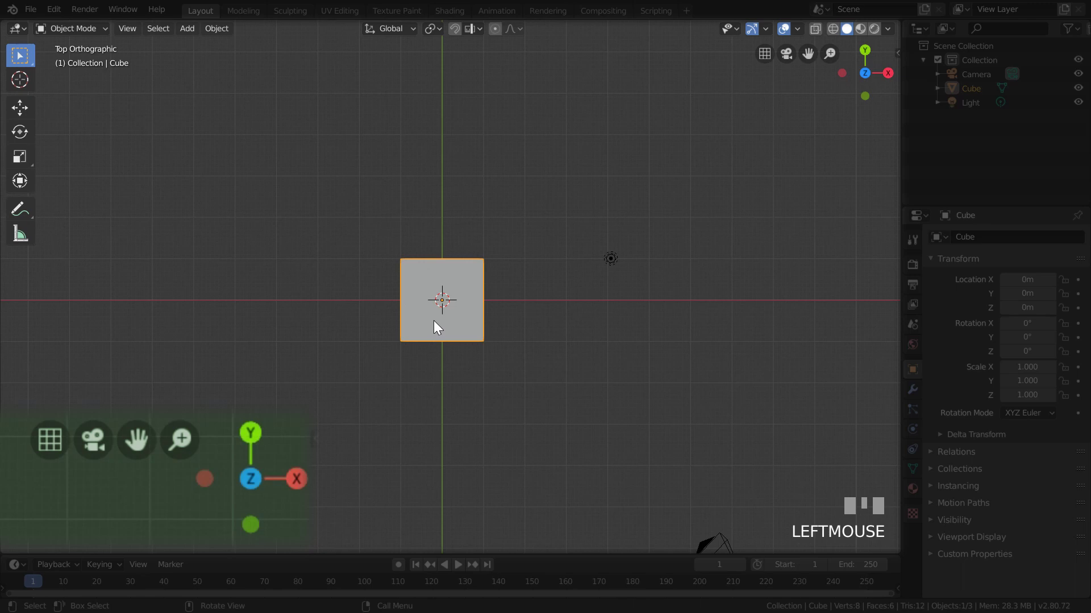
left_click_drag(441, 316, 145, 78)
left_click(145, 78)
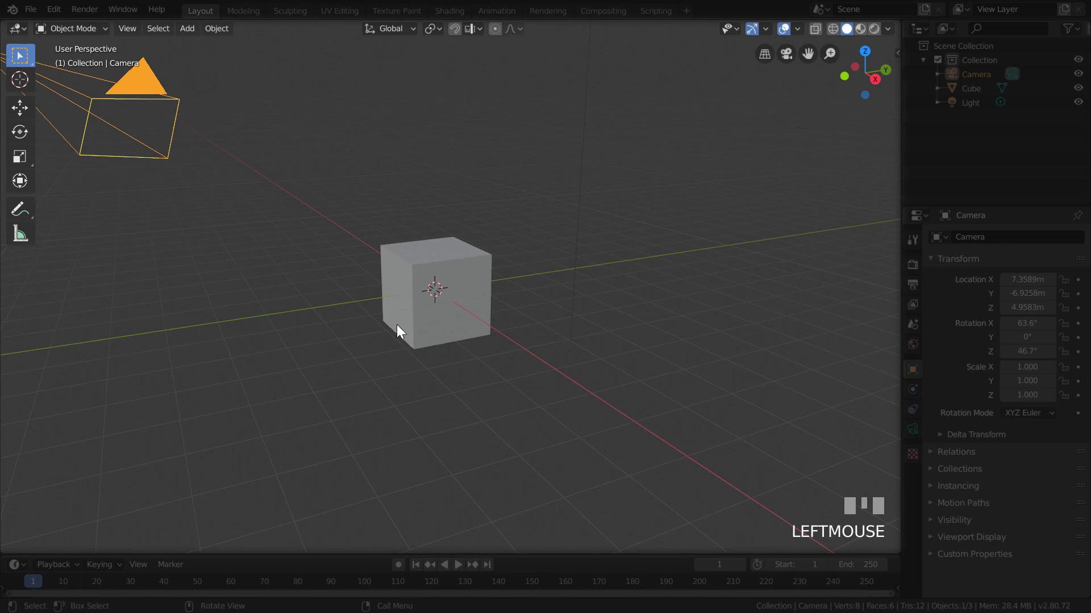
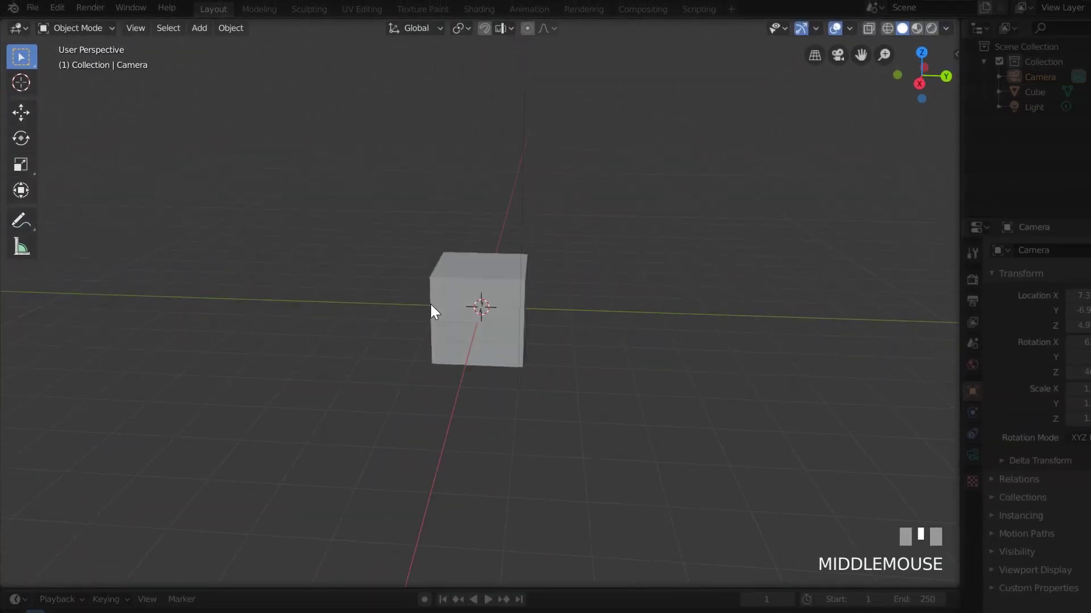
left_click_drag(418, 319, 488, 229)
scroll("down", 3)
left_click(488, 228)
left_click_drag(487, 224, 218, 324)
left_click(218, 324)
left_click_drag(225, 311, 446, 319)
left_click(446, 319)
left_click_drag(450, 329, 437, 308)
scroll("up", 3)
scroll("down", 3)
scroll("down", 3)
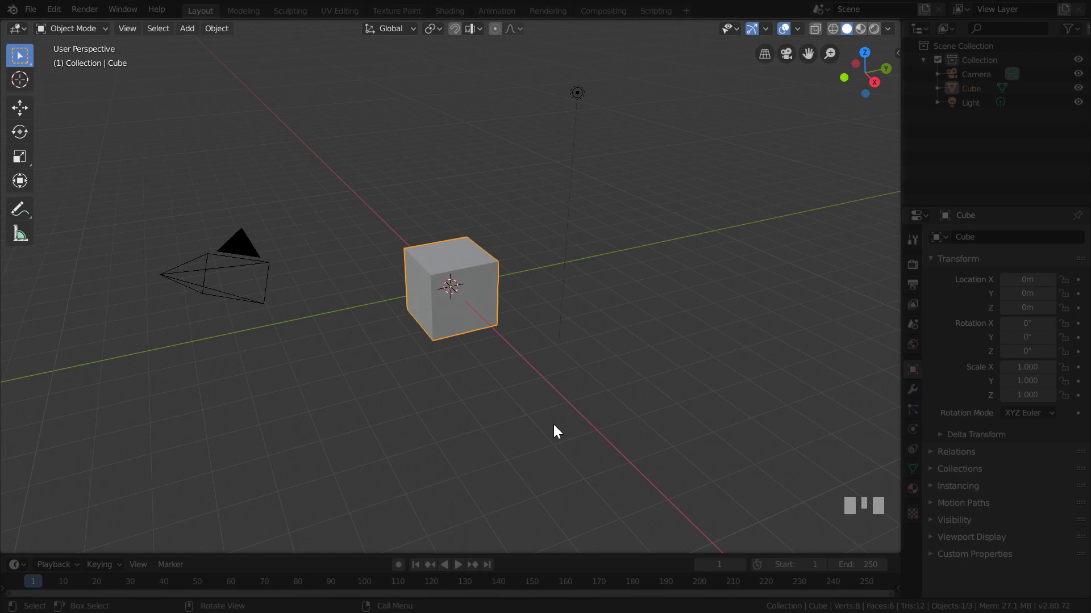
Step: Delete the camera and light together, leaving only the cube selected in the scene
left_click(579, 91)
left_click(247, 246)
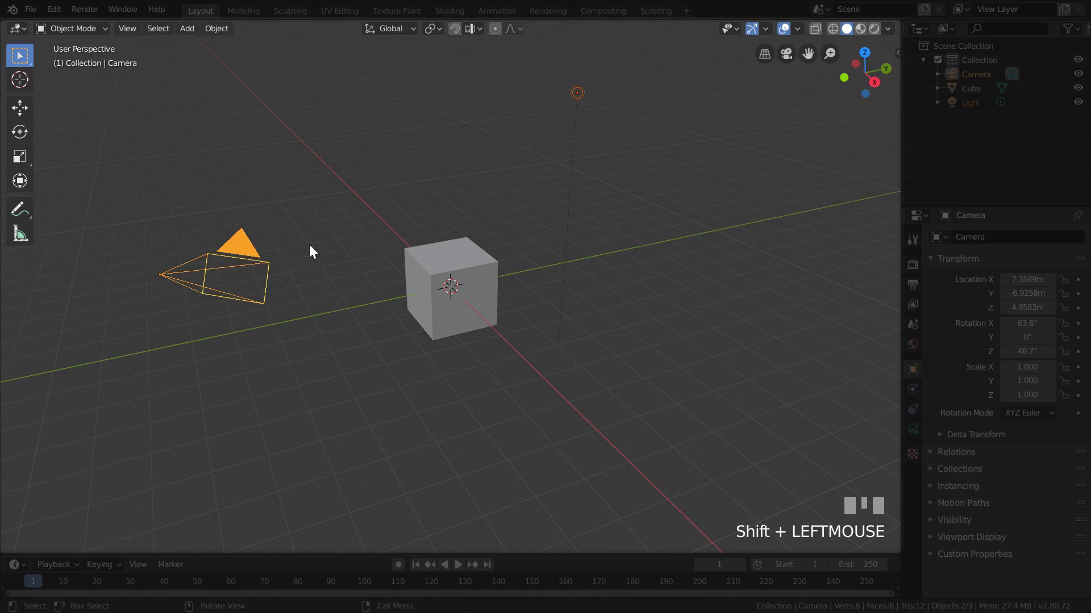
key("Delete")
key("ctrl+z")
left_click_drag(582, 101, 479, 277)
key("ctrl+z")
key("x")
left_click(479, 276)
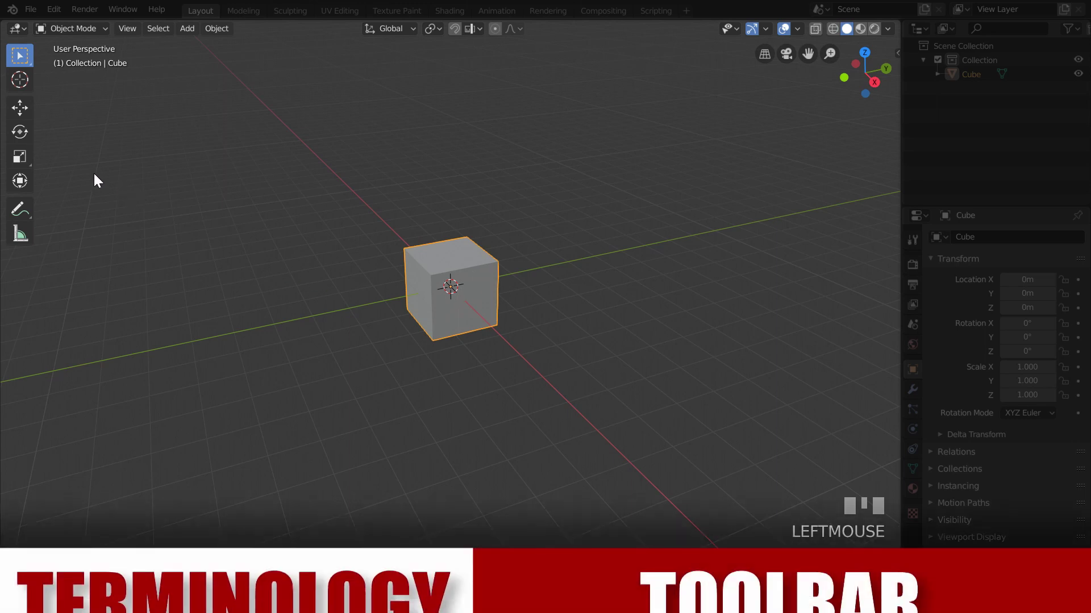
key("t")
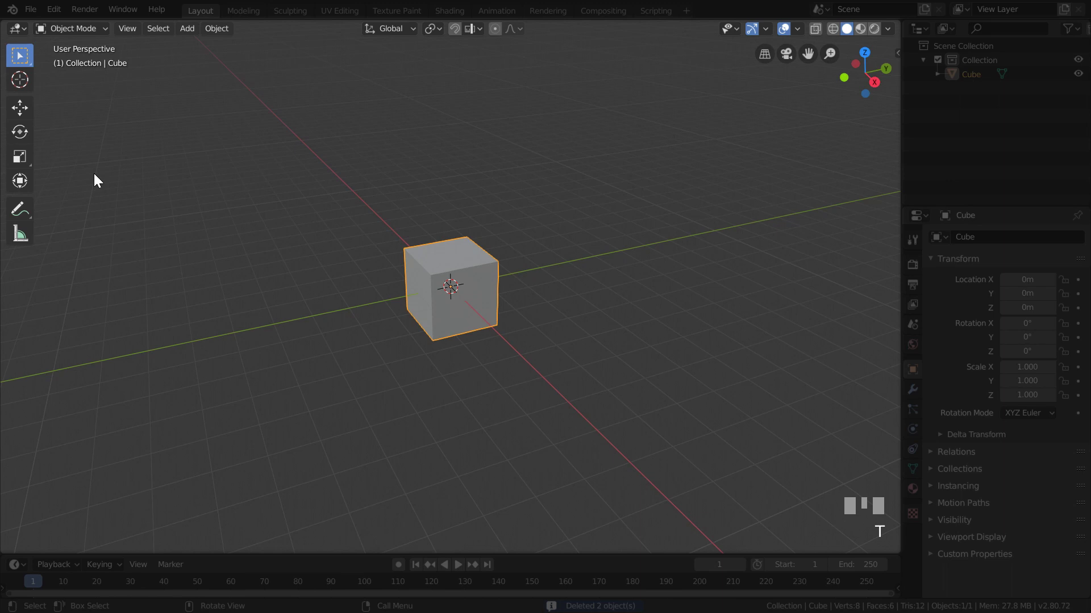
Step: Move the cube away from the origin with the Move tool, then undo it back into place
left_click(30, 114)
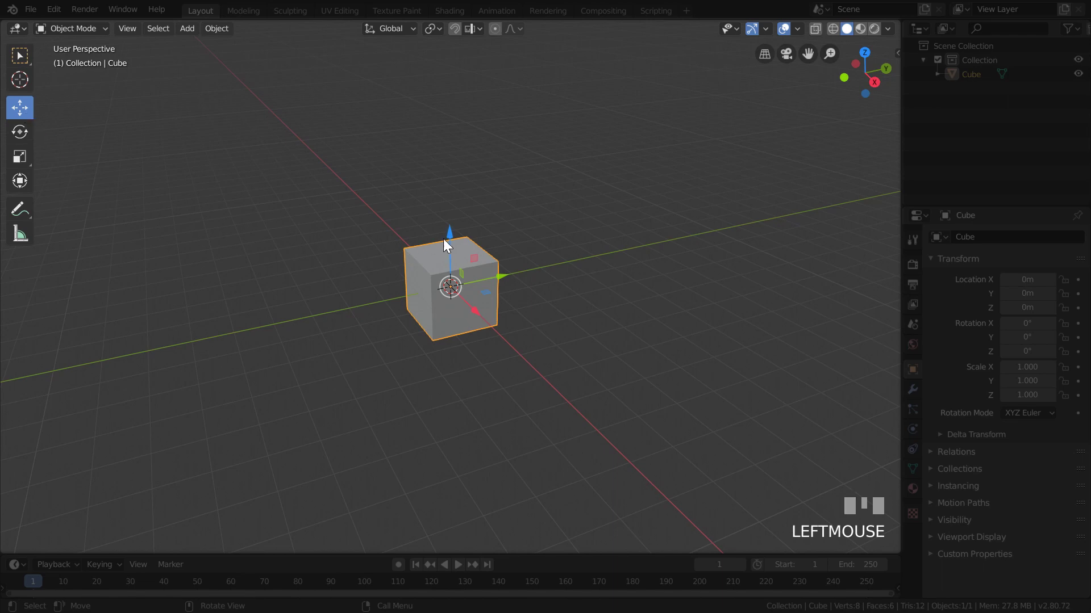
left_click_drag(453, 235, 553, 175)
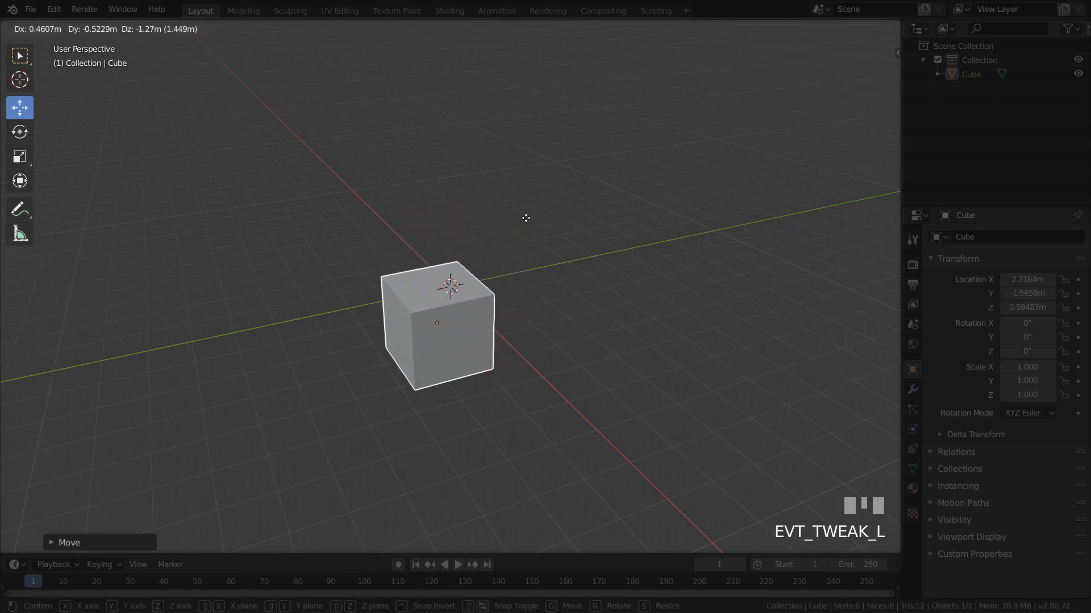
key("ctrl+z")
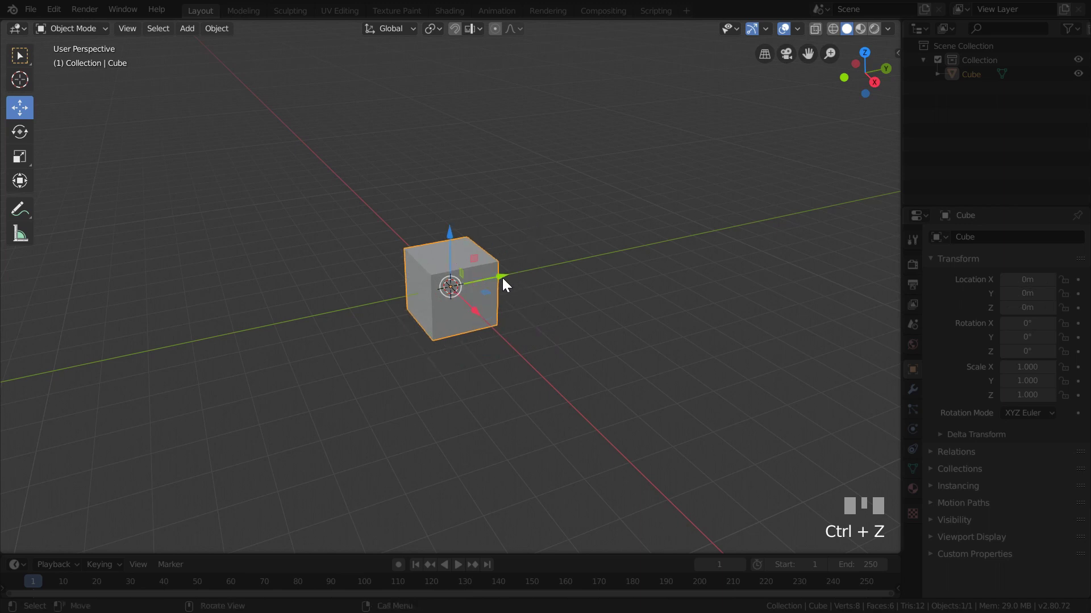
left_click_drag(506, 274, 73, 181)
key("ctrl+z")
key("ctrl+z")
key("ctrl+z")
Step: Stretch the cube taller and deeper with the scale handles, then undo the resize
left_click_drag(457, 241, 71, 203)
key("ctrl+z")
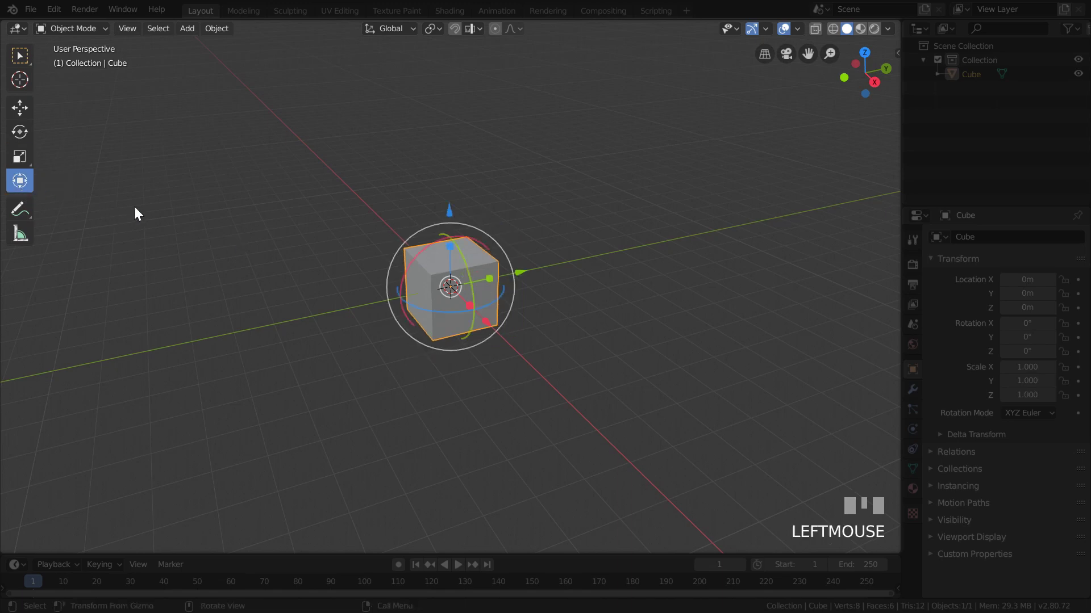
Step: Drag the cube with the Transform gizmo and undo, keeping it at unit size at the origin
left_click_drag(451, 219, 39, 78)
key("ctrl+z")
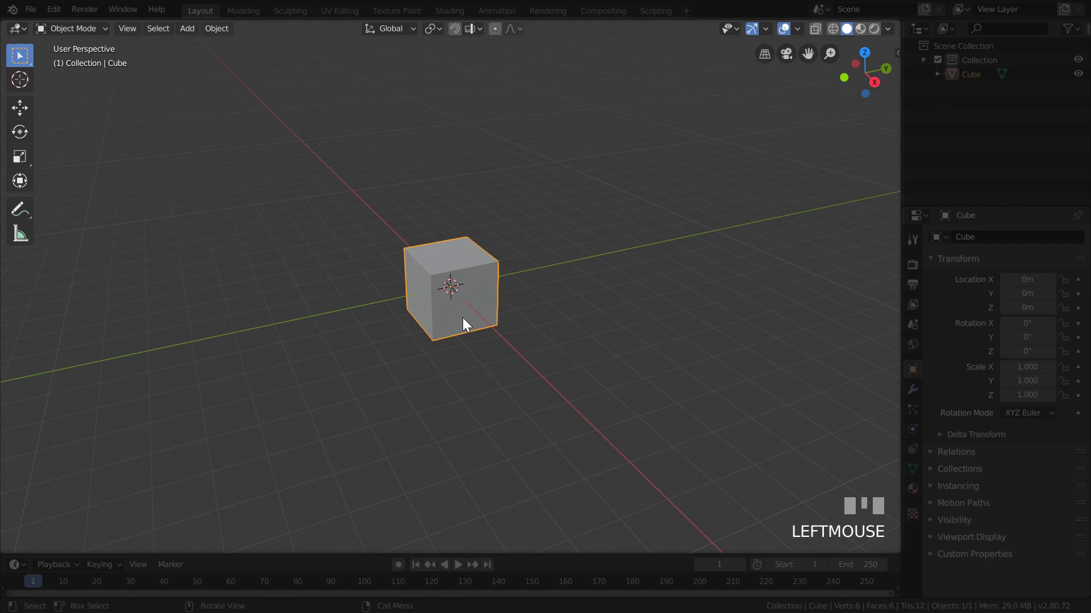
key("g")
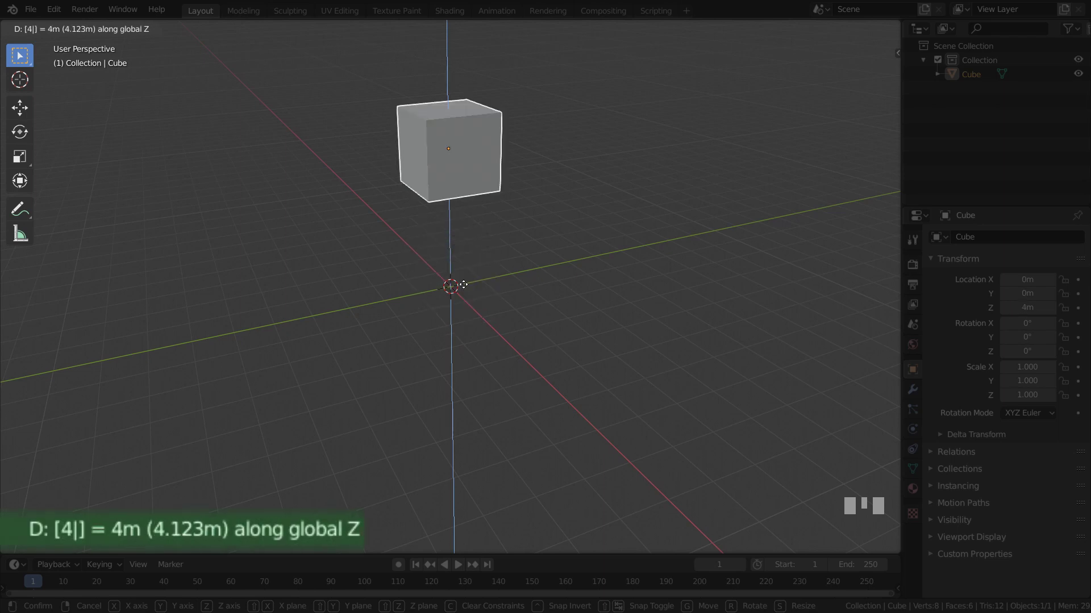
key("Return")
key("g")
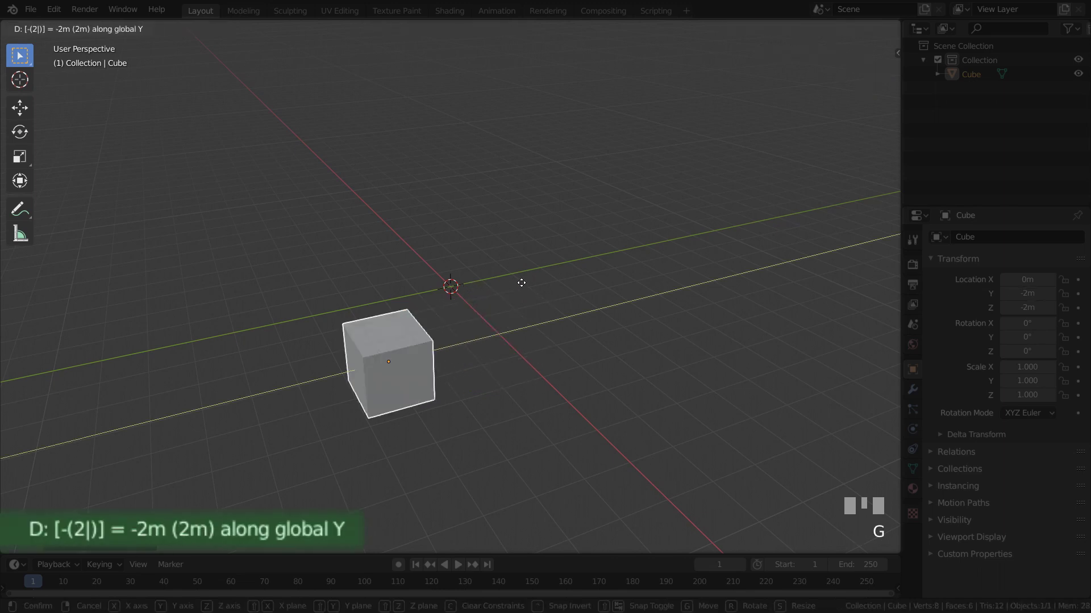
key("Return")
key("g")
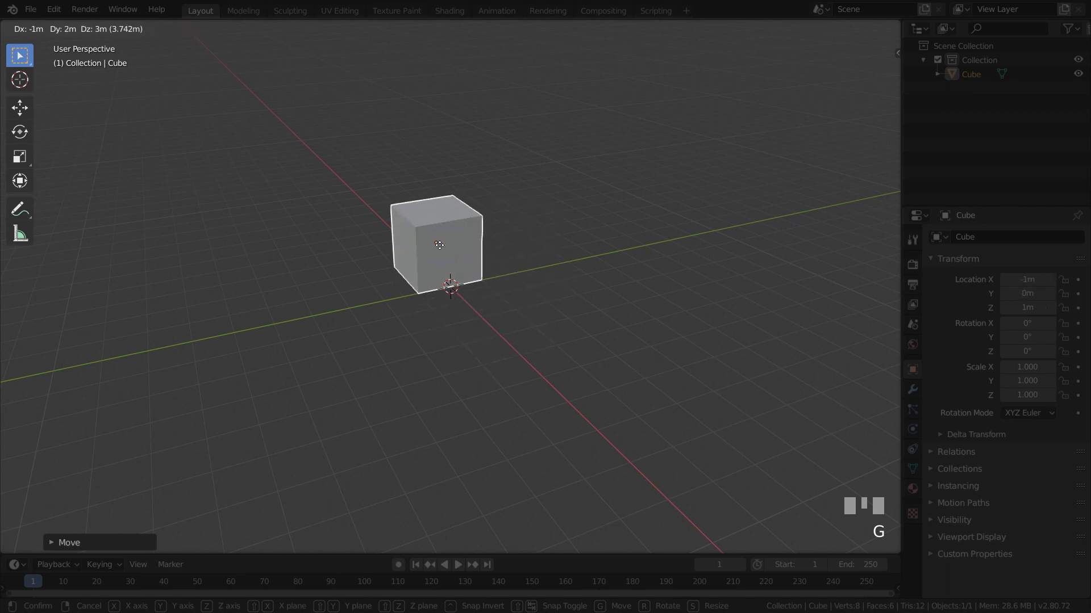
left_click(464, 275)
key("ctrl+z")
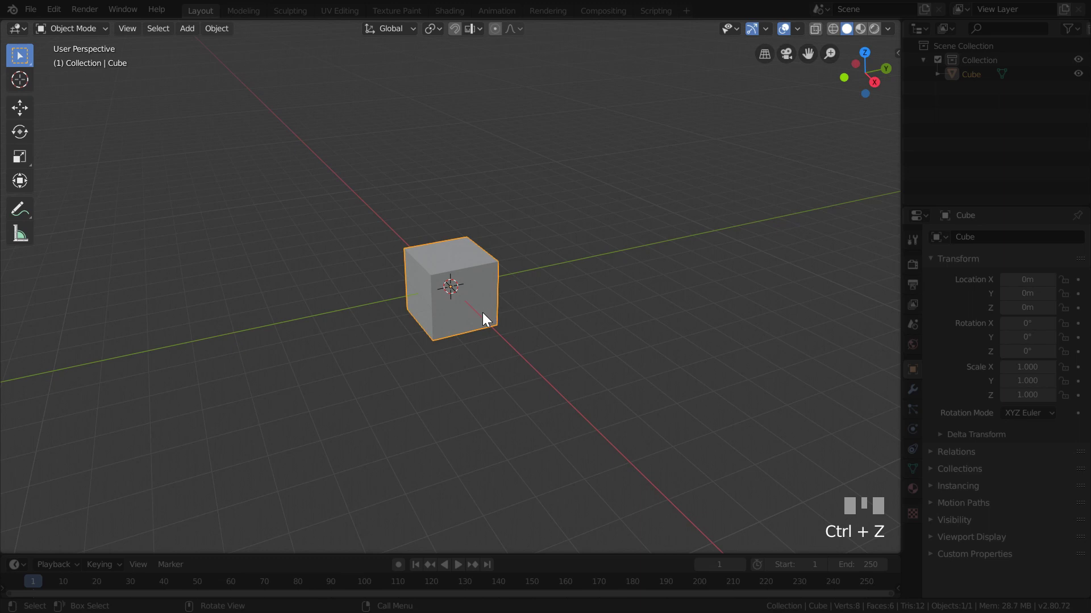
key("r")
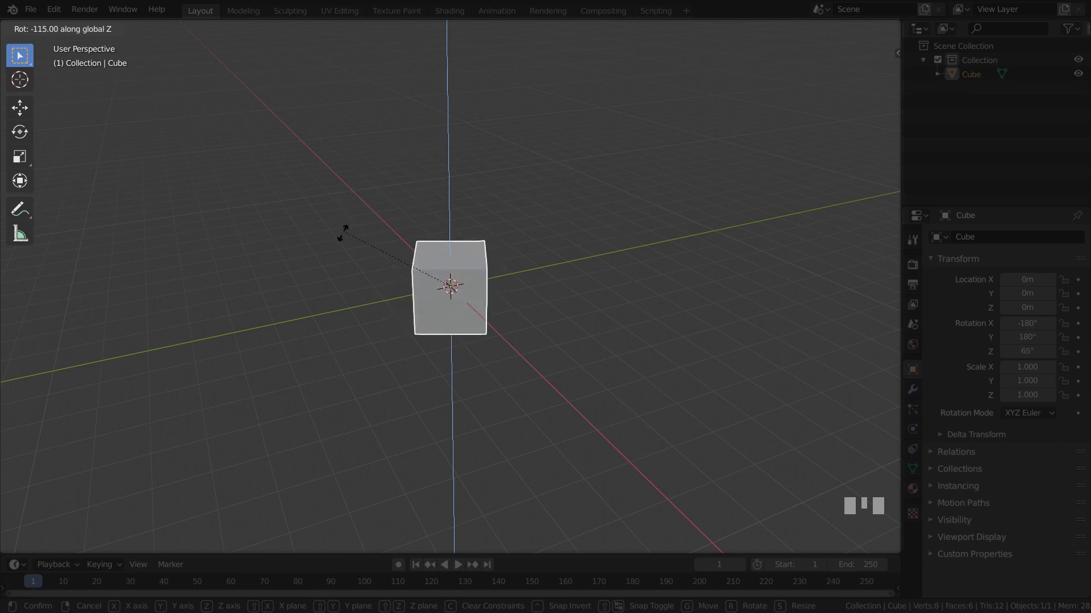
left_click(409, 340)
key("ctrl+z")
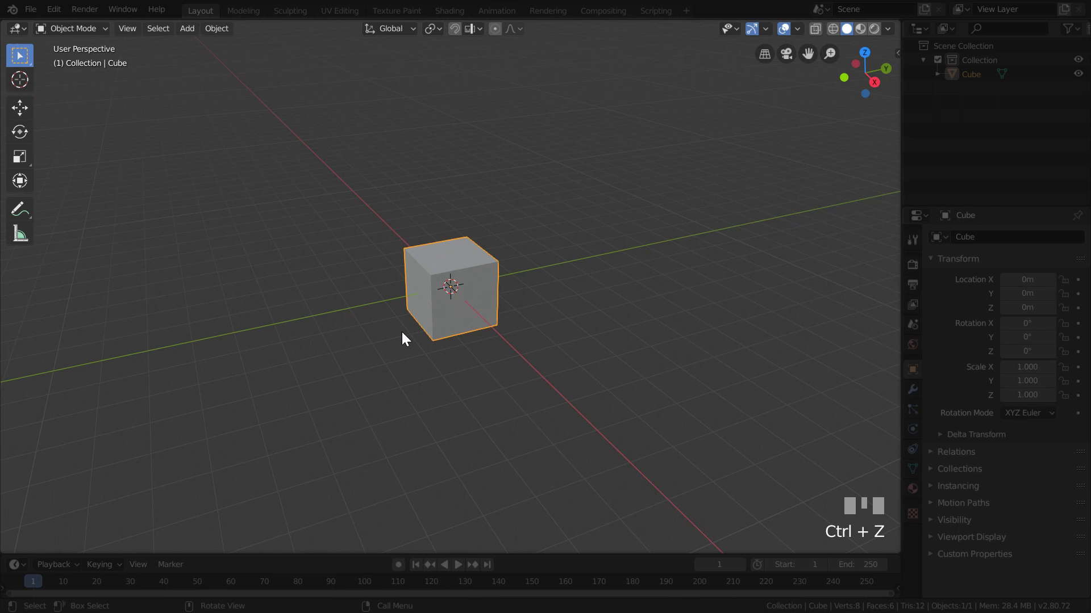
key("s")
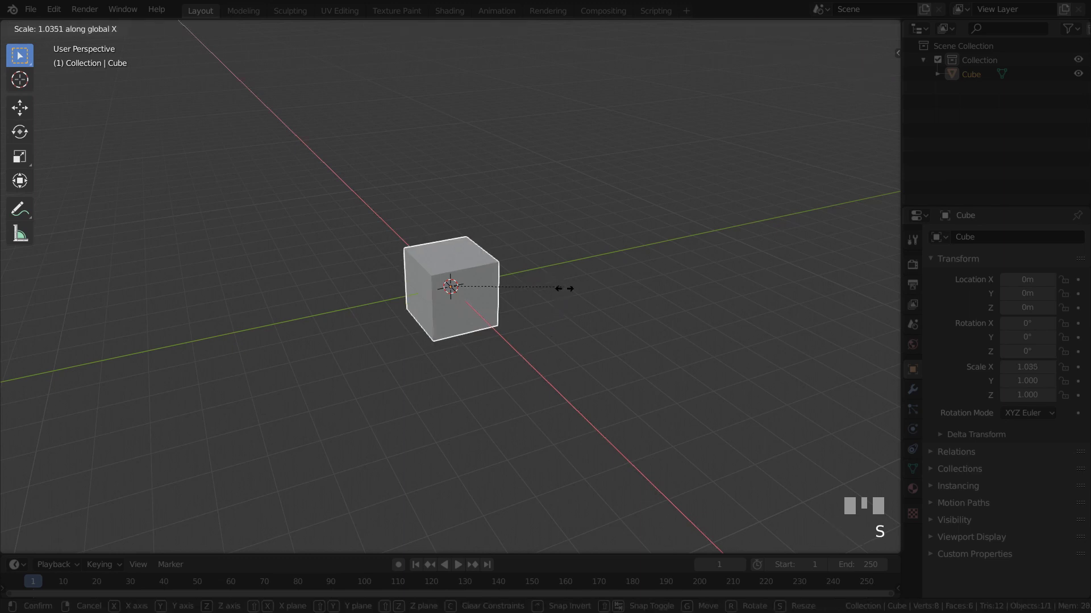
left_click(691, 358)
key("ctrl+z")
key("s")
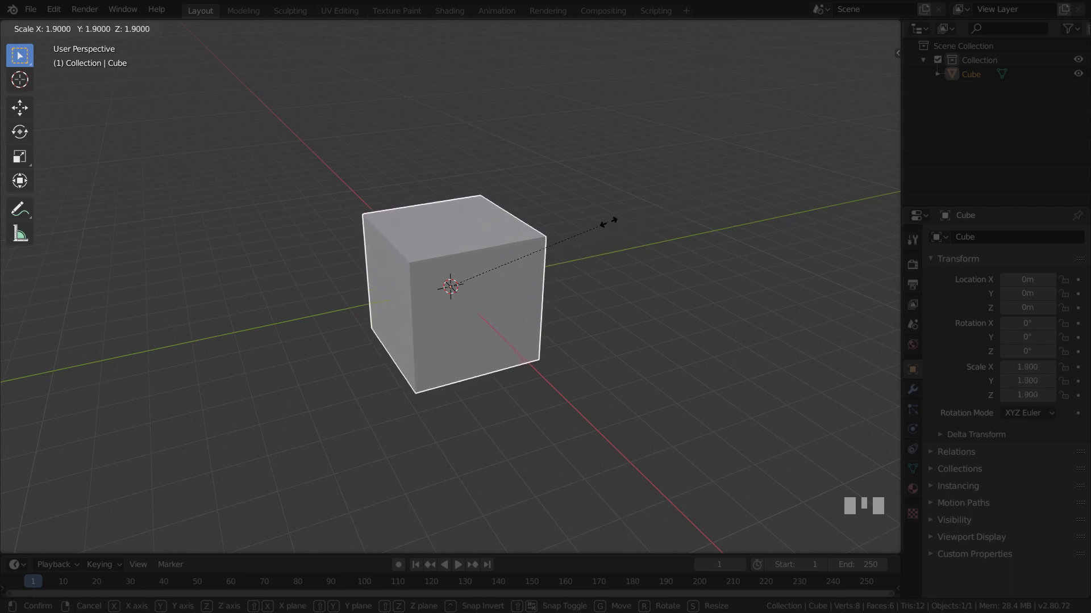
left_click(618, 226)
key("ctrl+z")
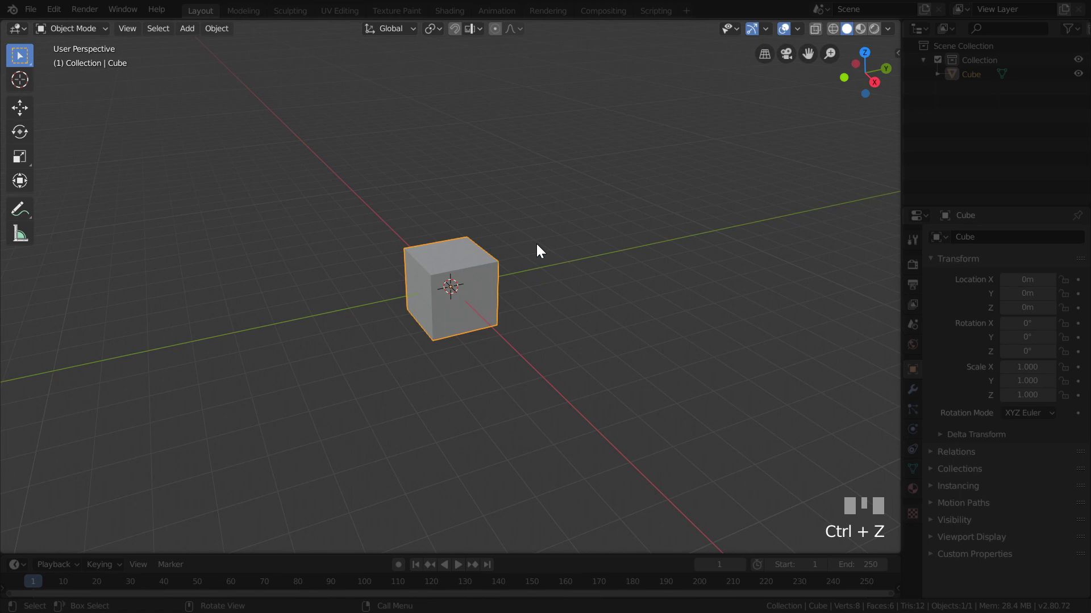
key("s")
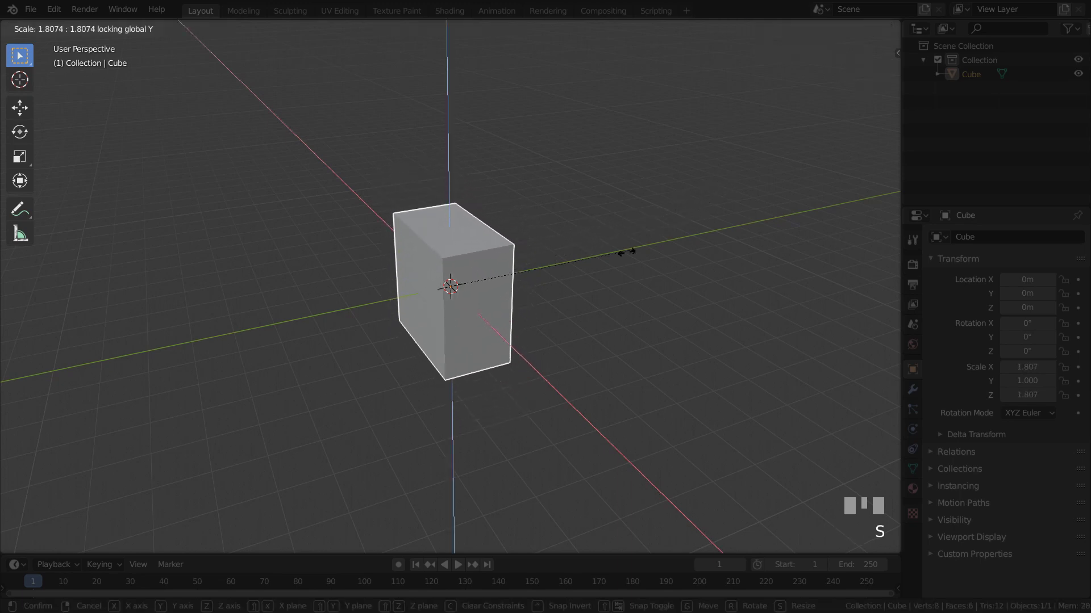
key("ctrl+z")
key("s")
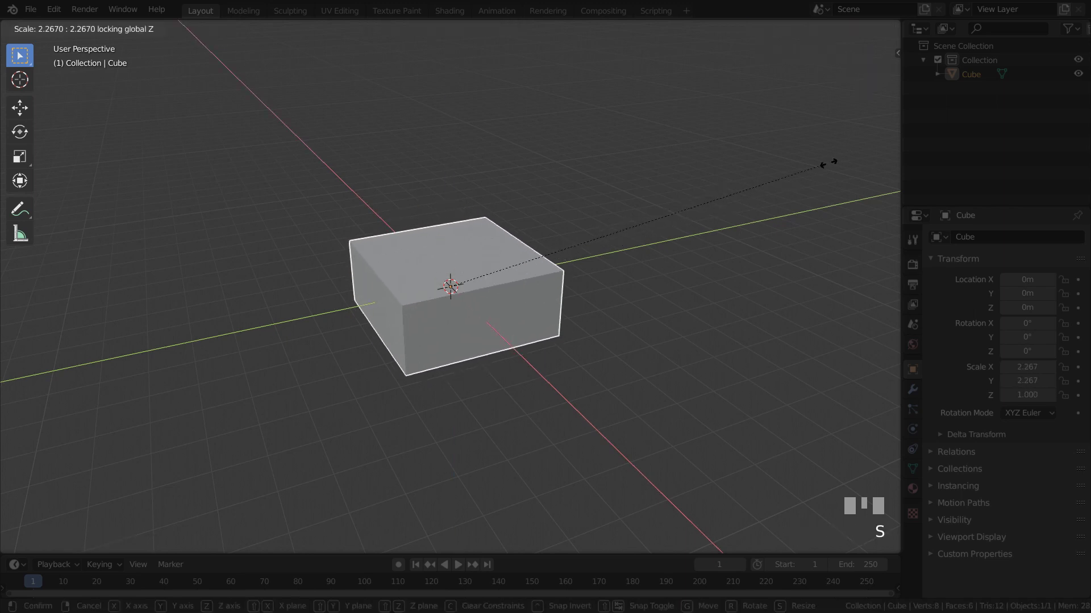
key("ctrl+z")
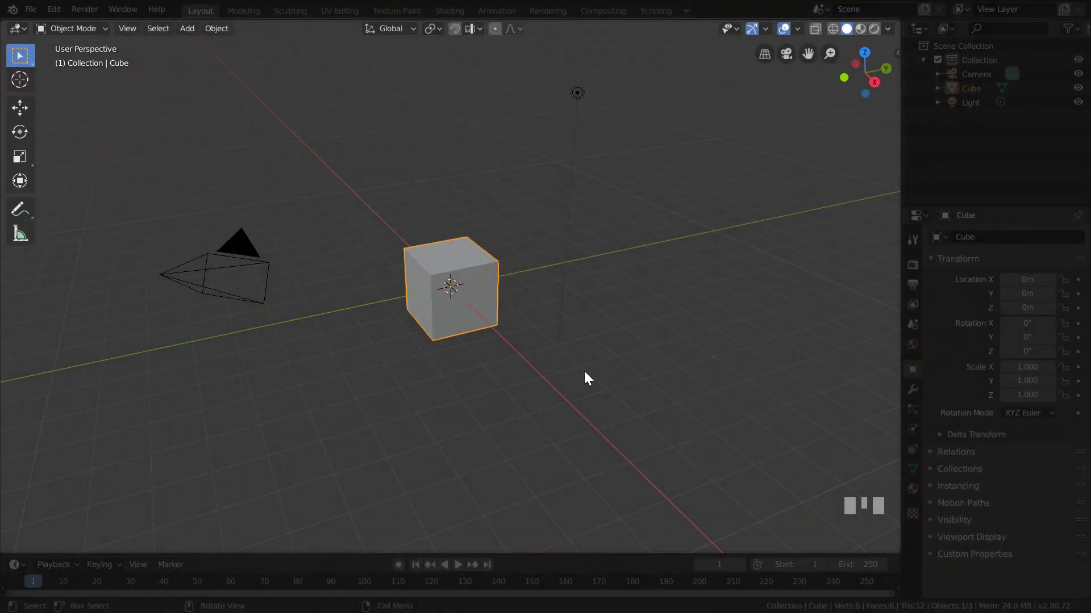
left_click(580, 103)
left_click(252, 248)
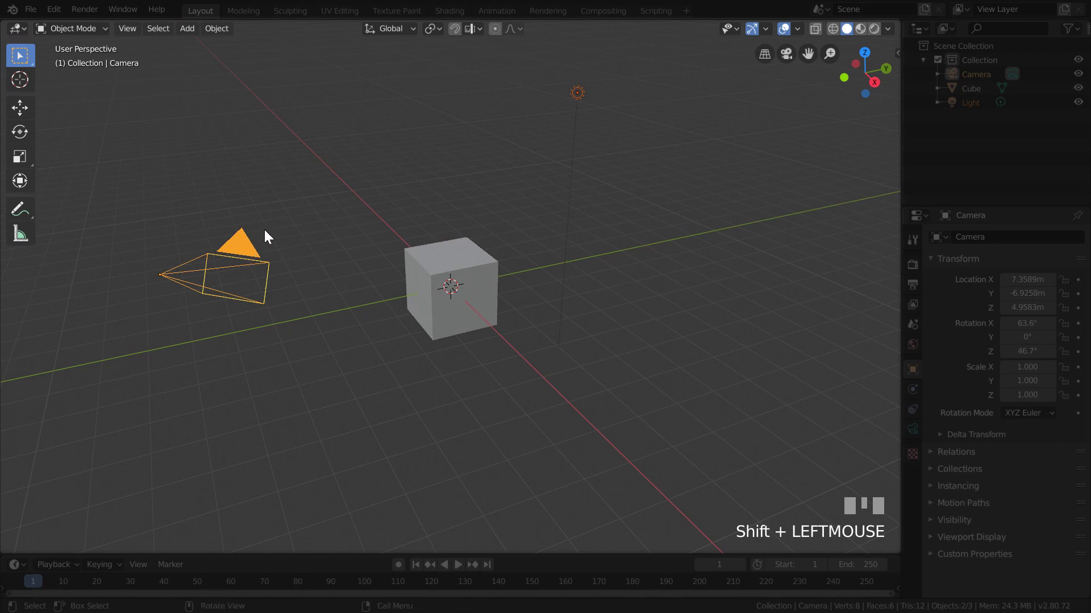
key("x")
left_click(465, 276)
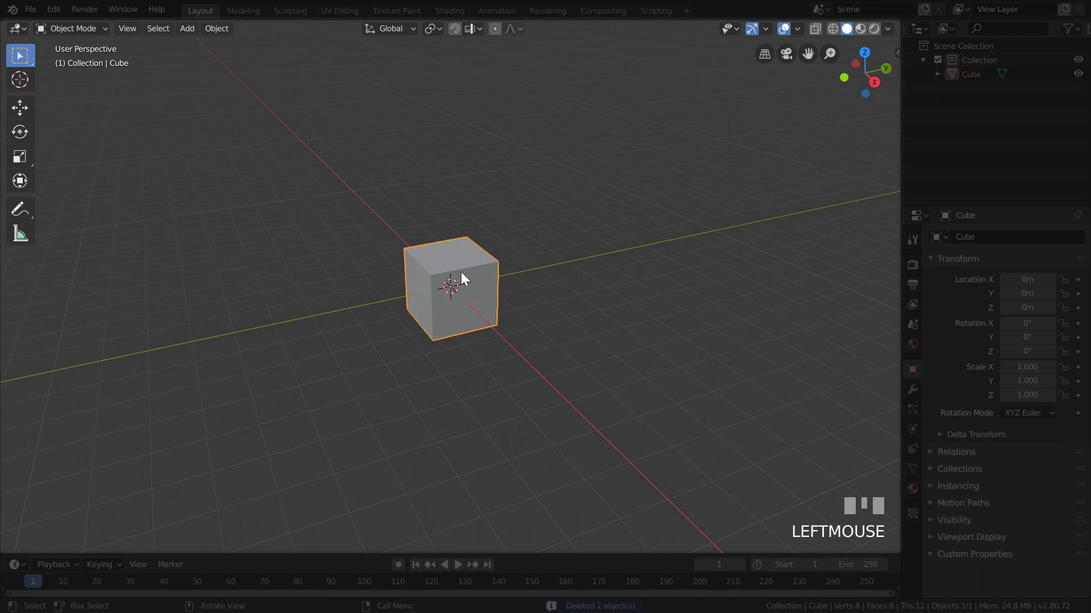
Step: Scale the cube to about 2.35 on X and 4.15 on Y, then start squashing it to 0.21 on Z
key("s")
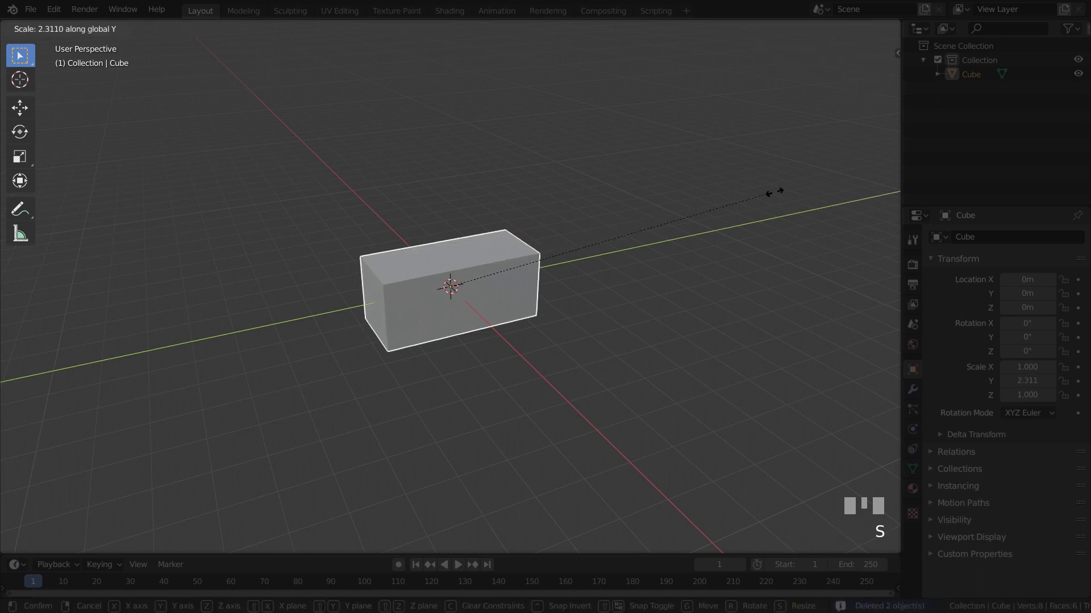
left_click(129, 115)
key("s")
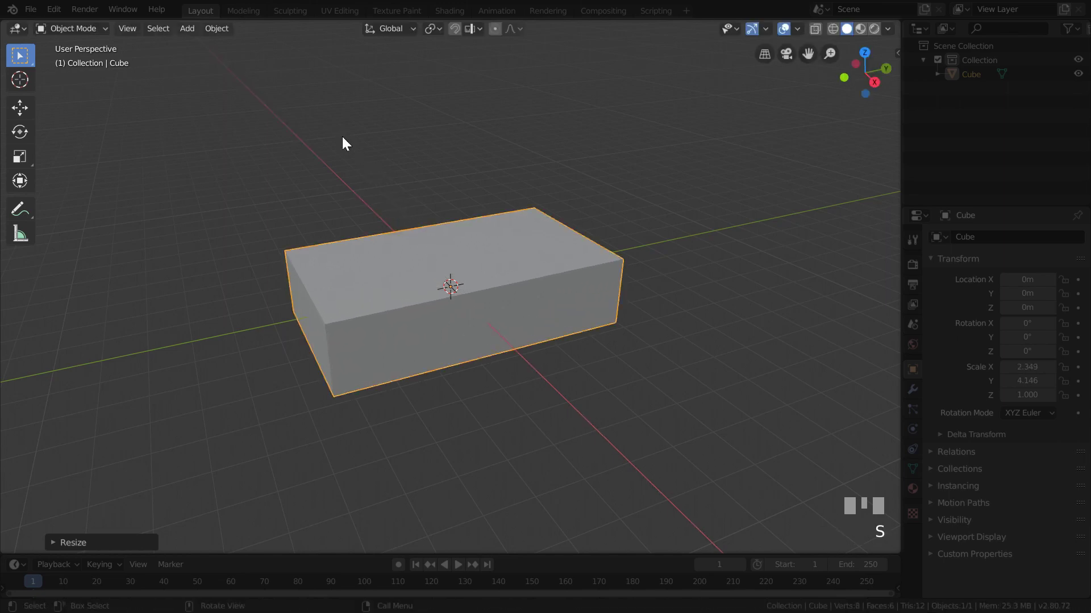
left_click(347, 142)
key("s")
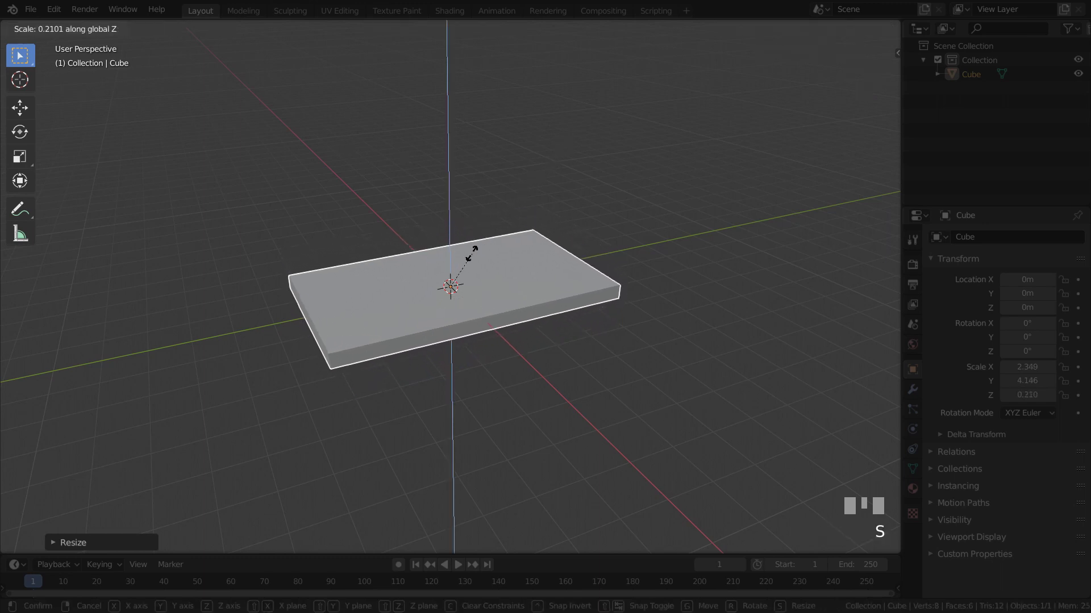
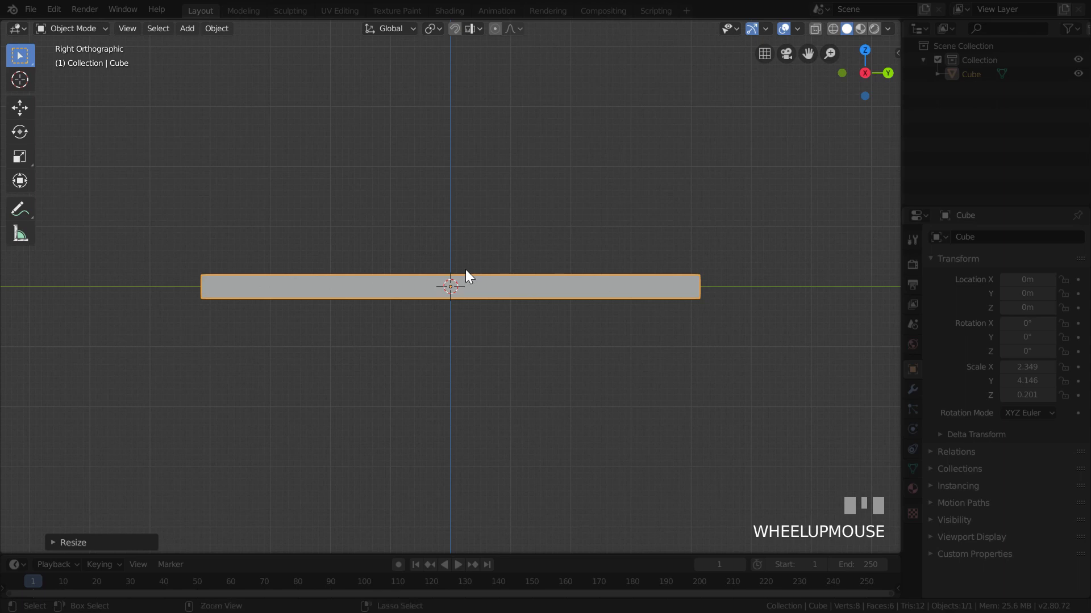
Step: Paste a copy of the slab and move it straight down beneath the first one
key("ctrl+c")
key("ctrl+v")
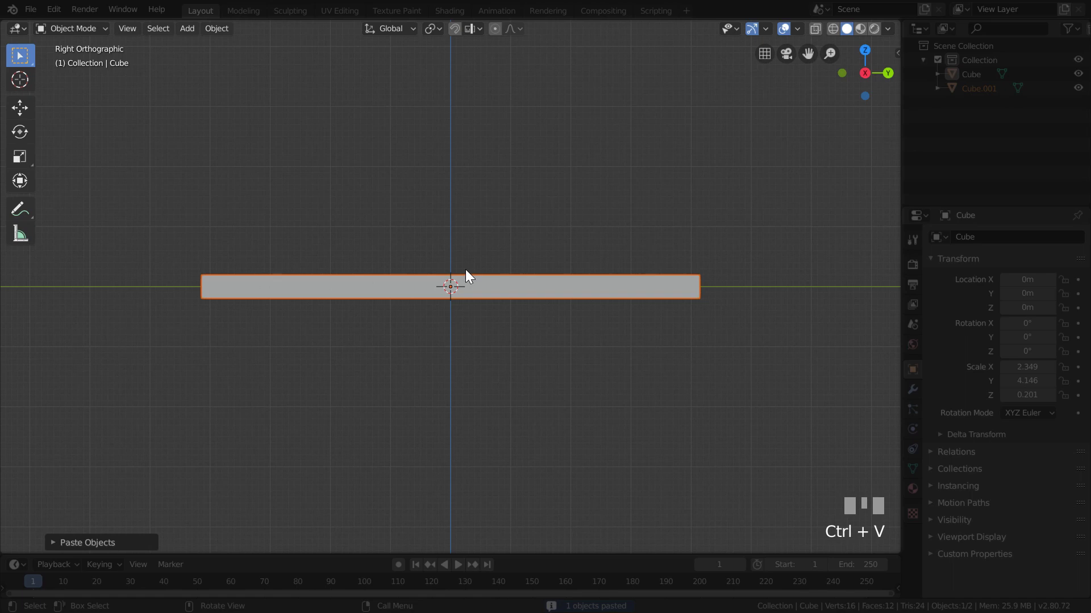
key("g")
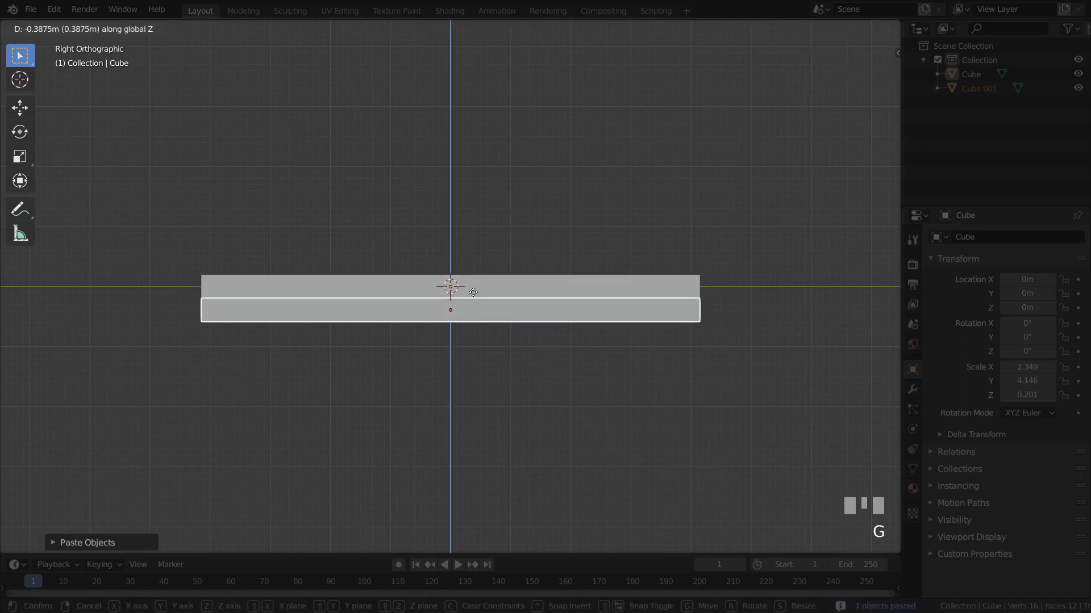
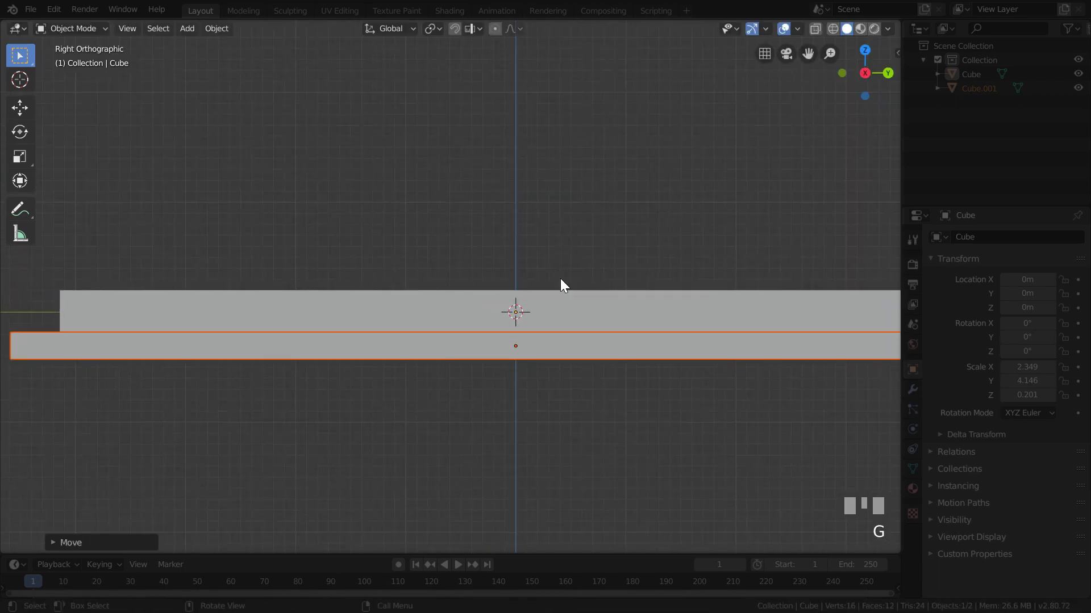
left_click(568, 284)
Step: Orbit to view both stacked slabs and deselect them
left_click_drag(489, 301, 374, 187)
scroll("down", 3)
left_click(373, 187)
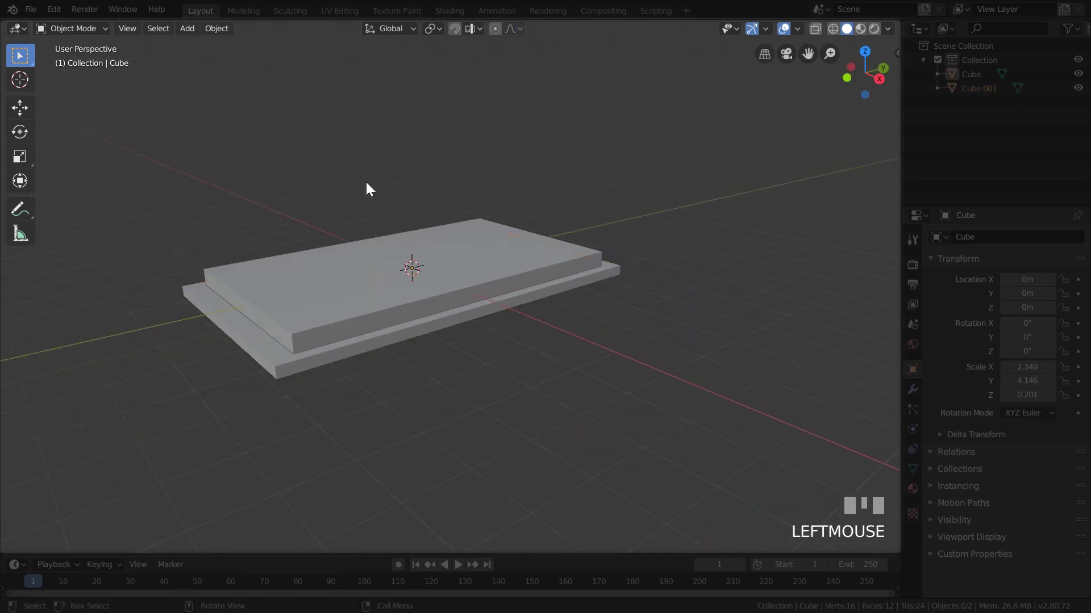
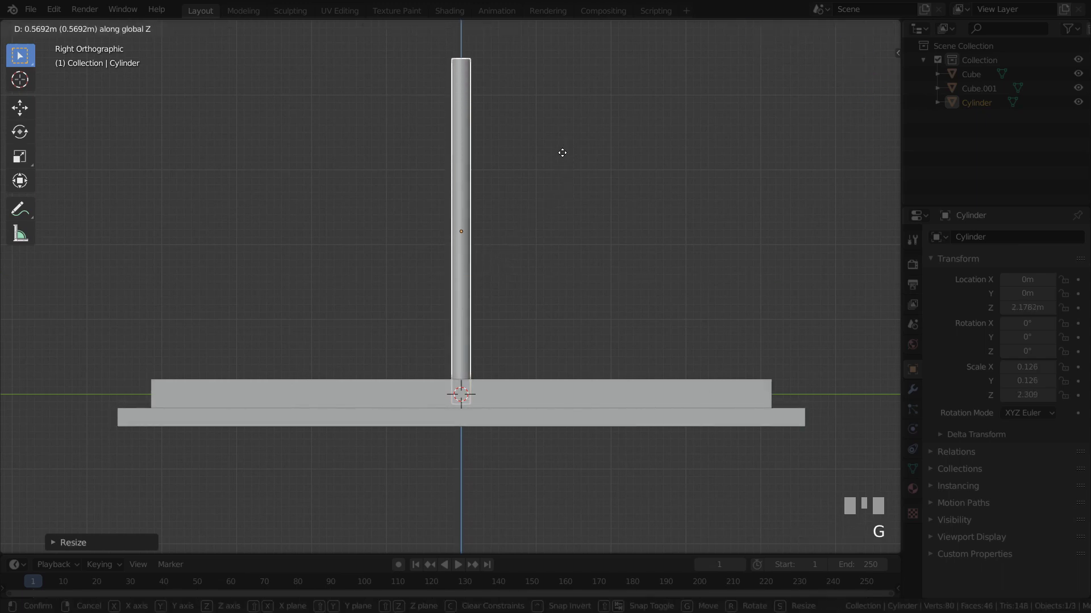
Step: Confirm raising the thin cylinder post upright onto the centre of the base
left_click(569, 153)
Step: Copy the centre post and slide the copy along the base toward one end
left_click_drag(524, 203, 298, 246)
key("ctrl+c")
key("ctrl+v")
key("g")
left_click(299, 246)
Step: Duplicate a post again for a third one and move it toward the base's other end
left_click(431, 266)
key("shift+d")
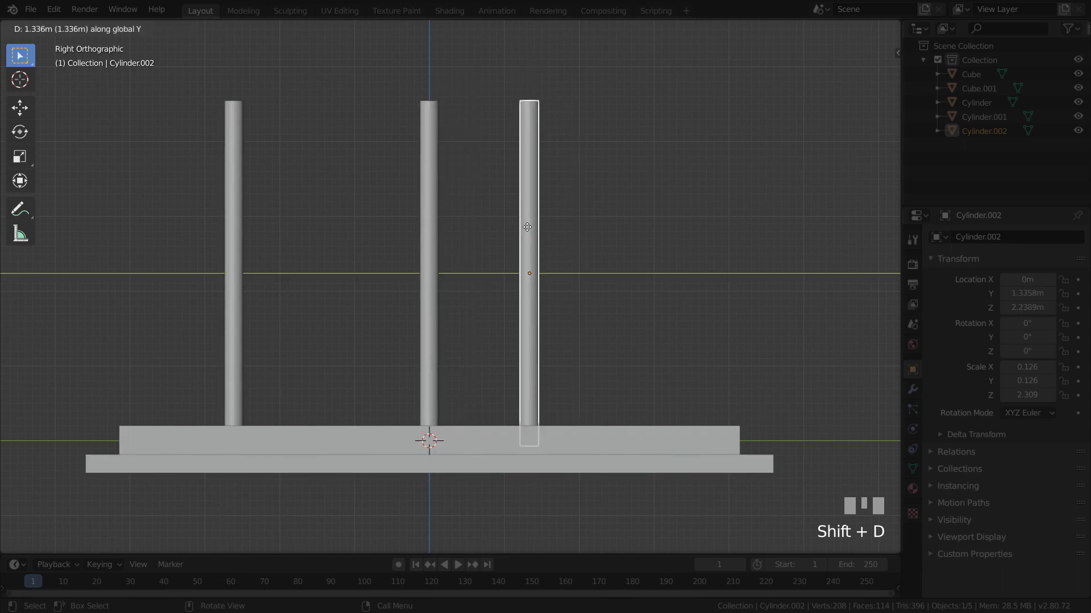
left_click_drag(631, 234, 619, 240)
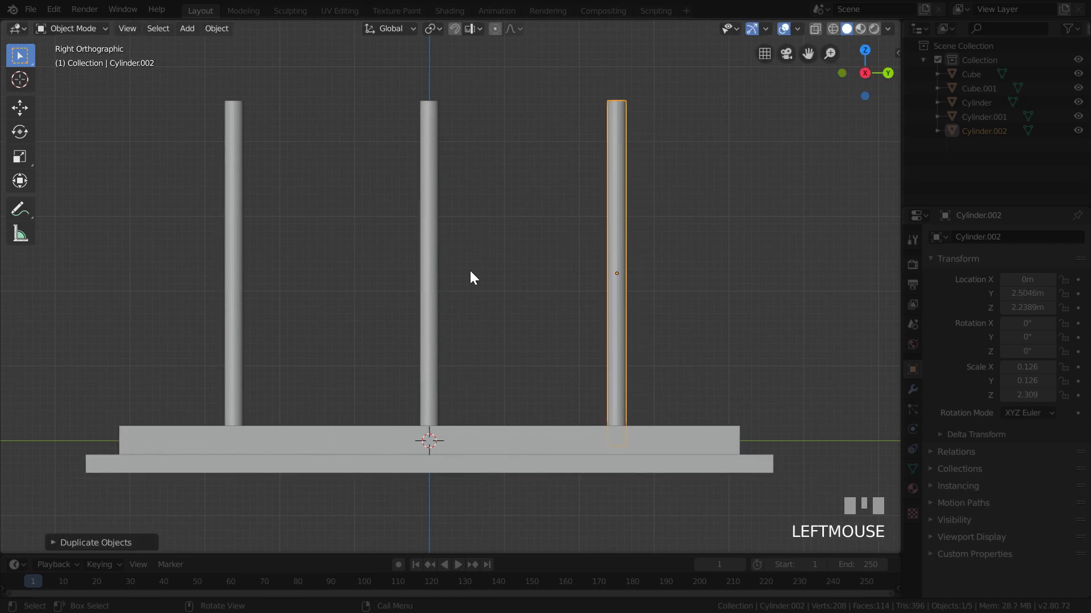
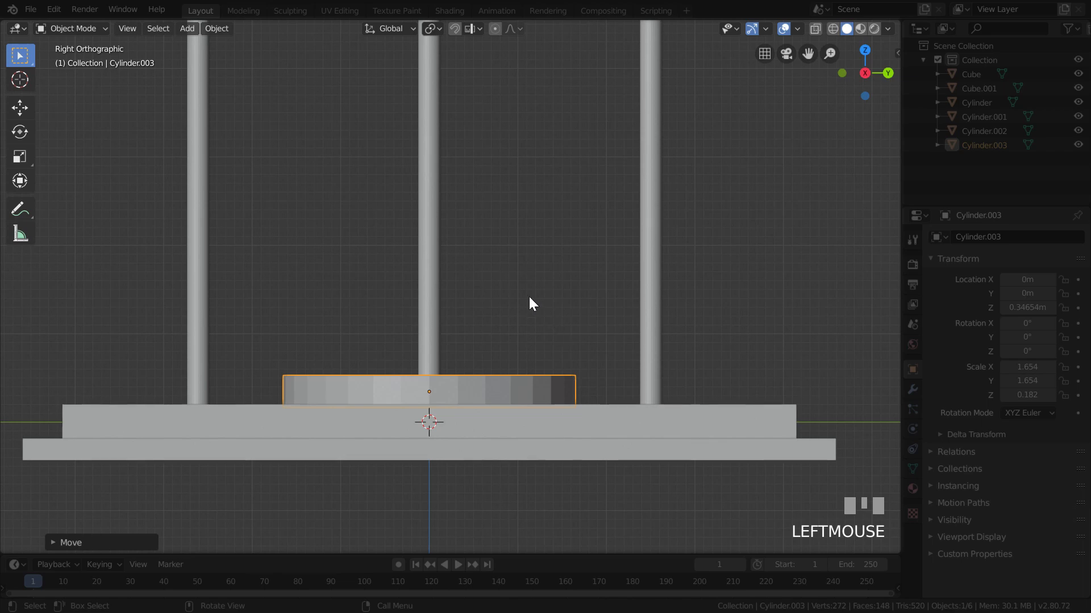
Step: Duplicate the disc ring onto the top of the first and start shrinking the copy
left_click_drag(523, 316, 527, 318)
key("shift+d")
left_click(527, 319)
key("s")
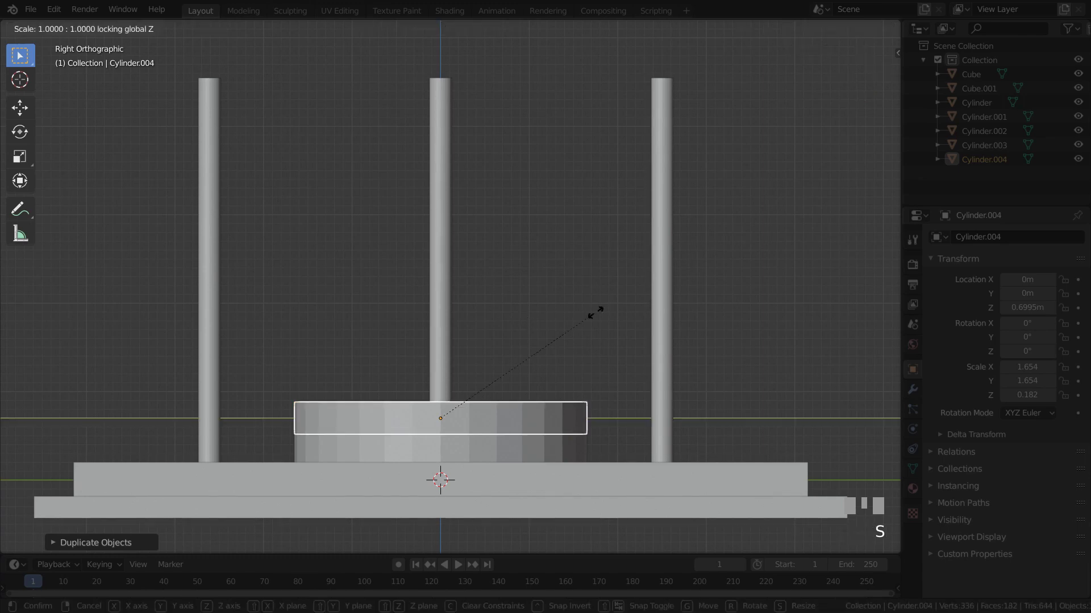